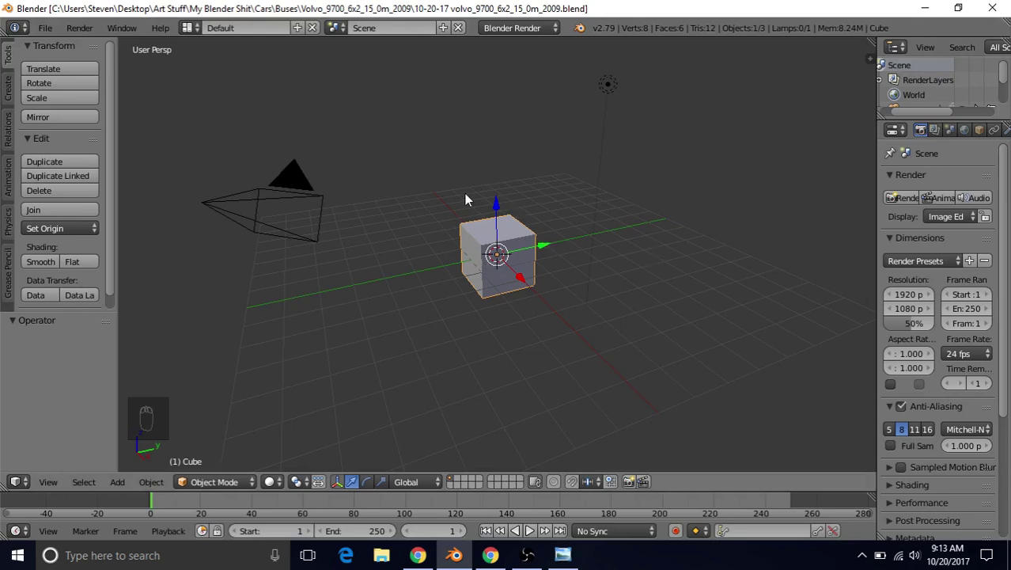
Delete the default cube, camera and lamp so the scene is empty
key(a)
key(a)
key(Delete)
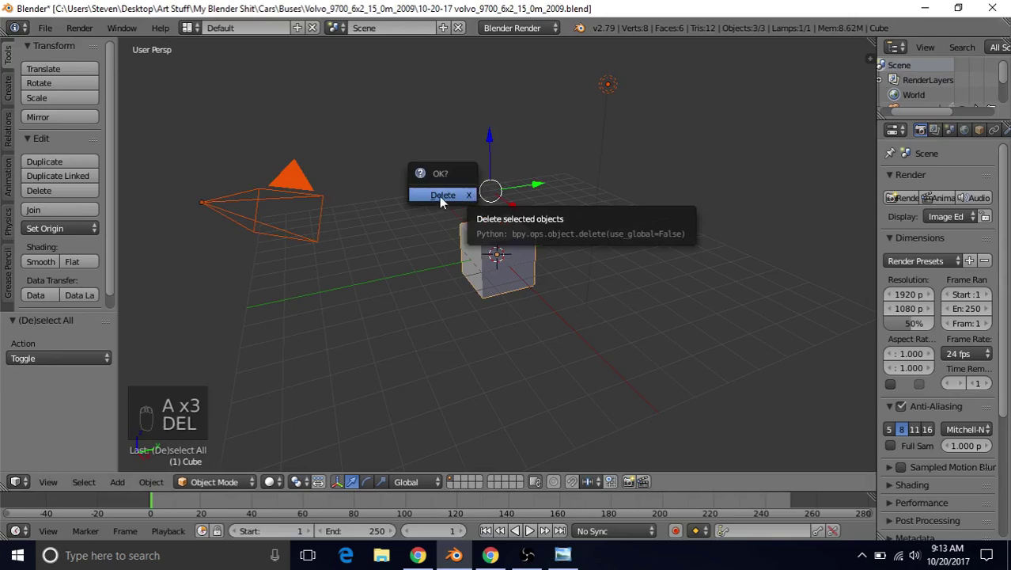
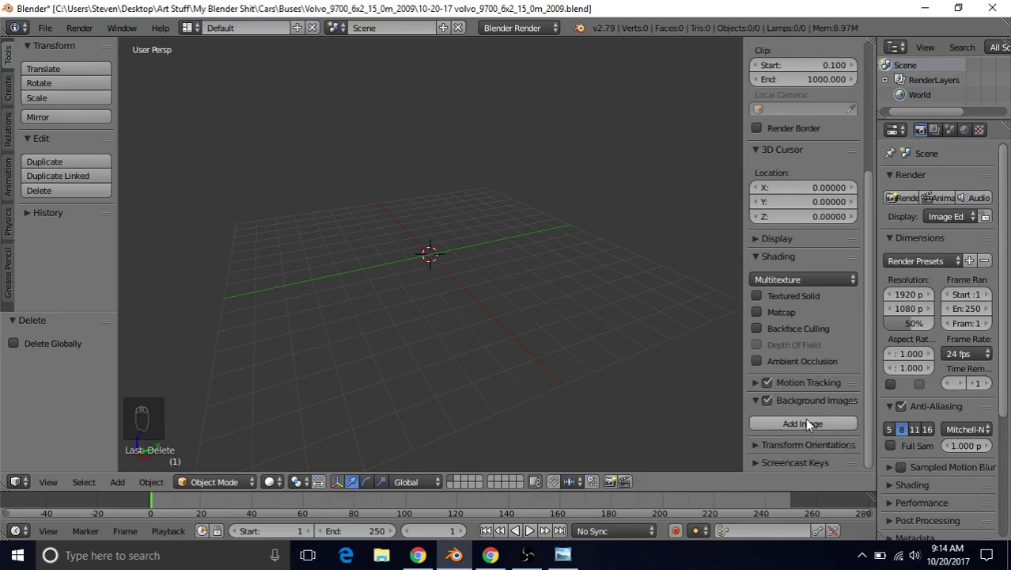
Load the Volvo bus blueprint as a background image shown in all views at half opacity
drag(813, 426, 800, 331)
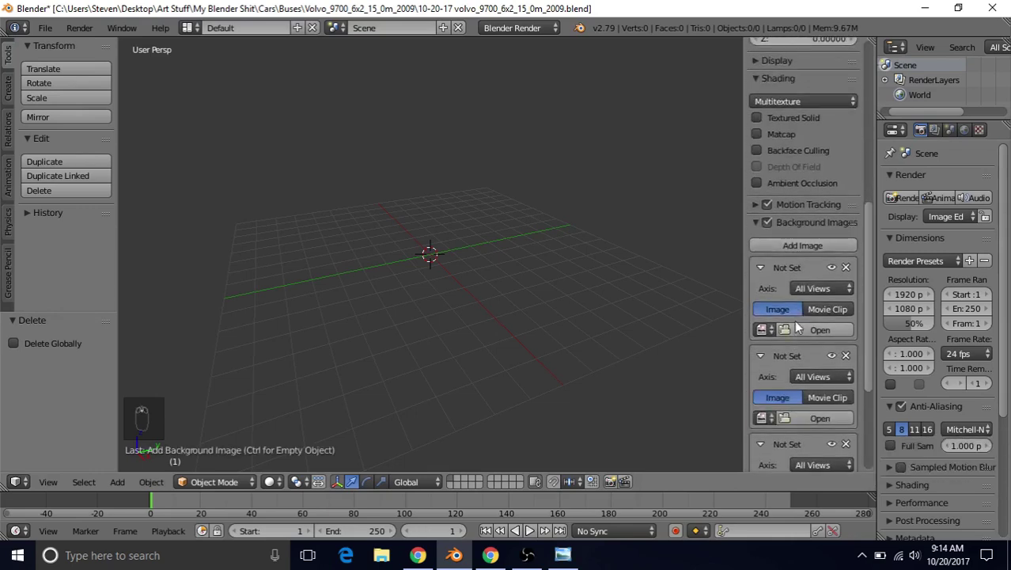
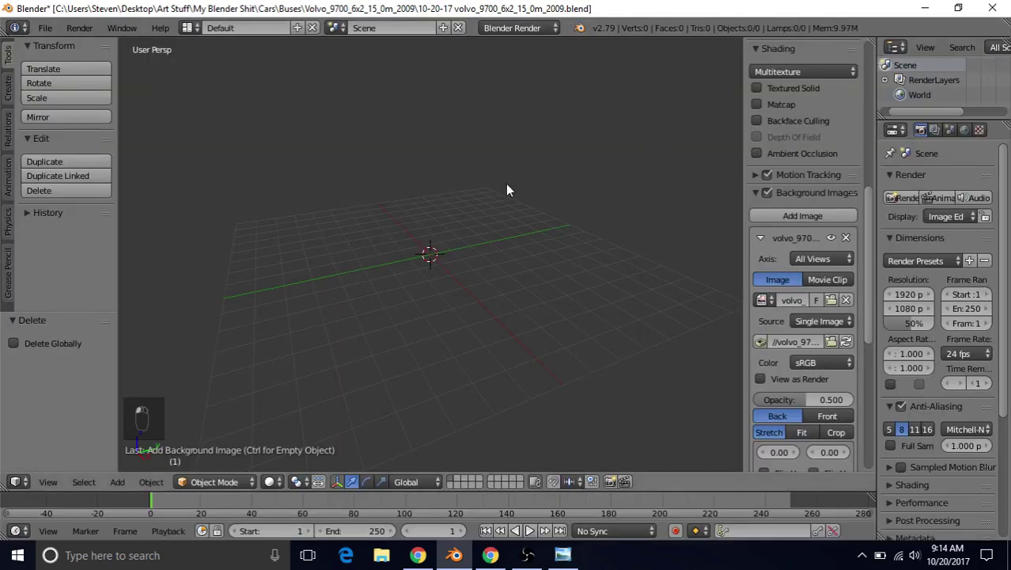
Switch to Right Ortho view and limit the blueprint's Axis to Right
key(KP_3)
key(KP_5)
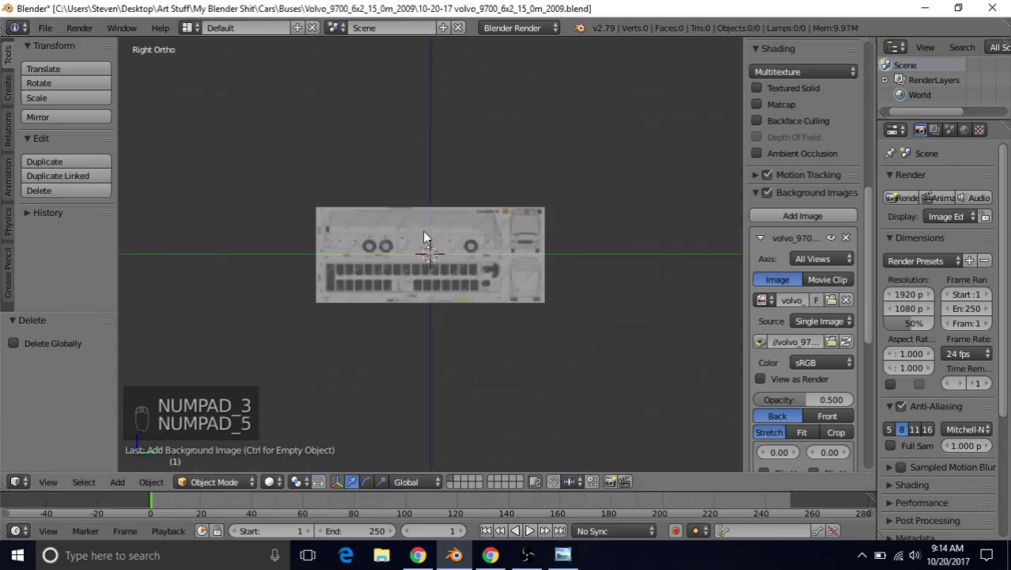
middle_click(431, 236)
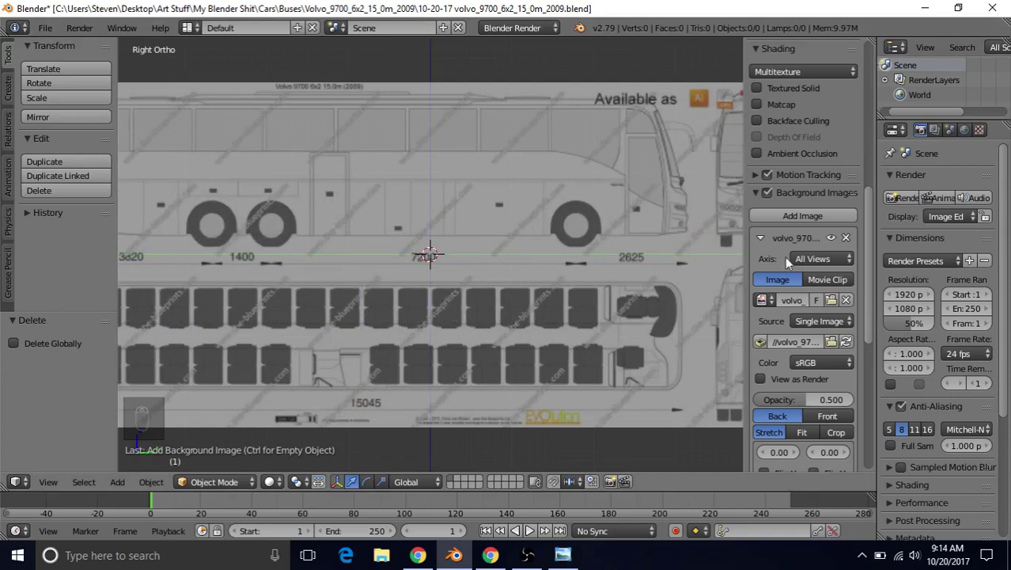
drag(808, 261, 575, 243)
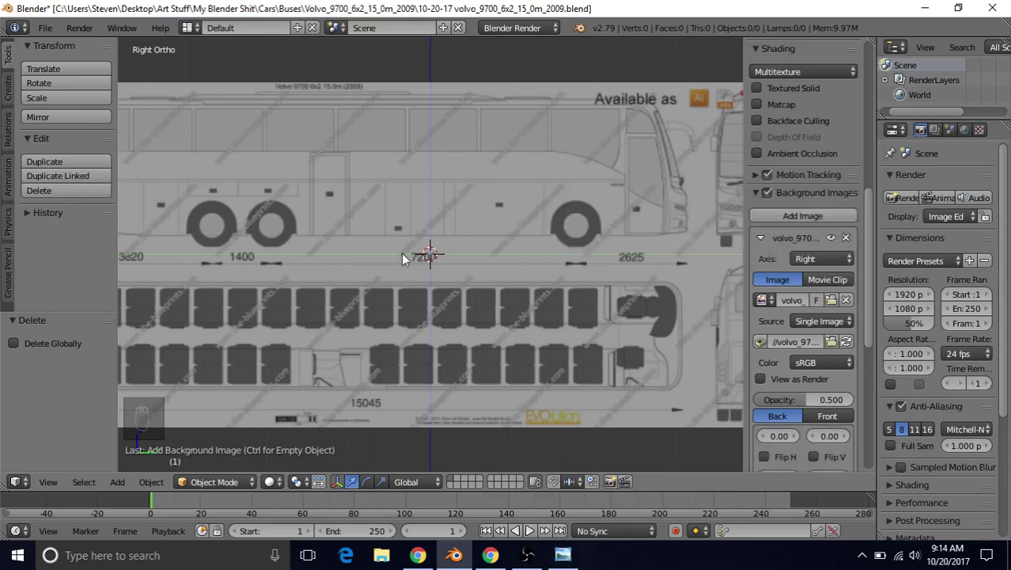
Zoom and pan the right view to frame the whole bus blueprint
drag(445, 233, 768, 373)
drag(768, 374, 263, 212)
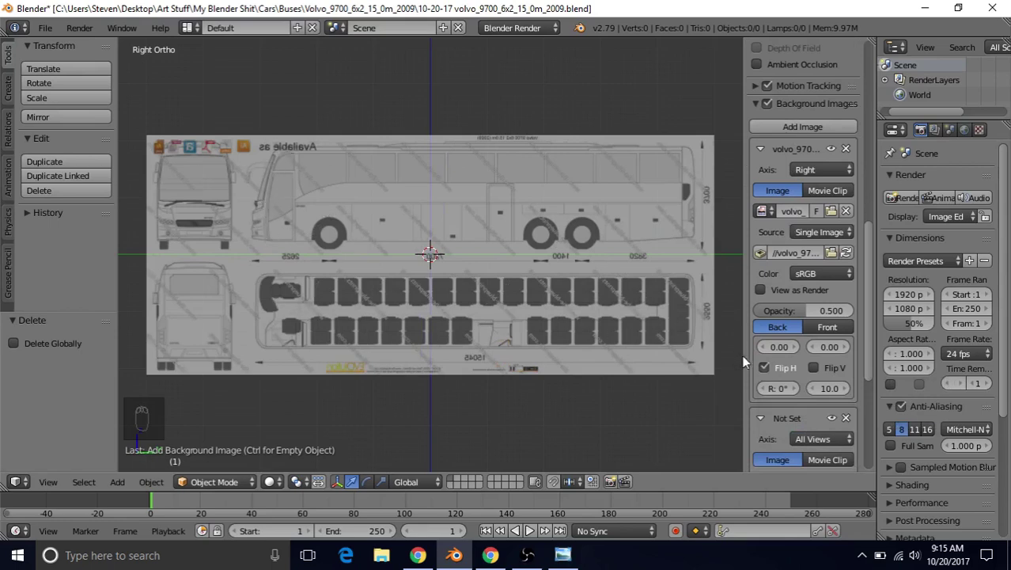
drag(766, 371, 650, 192)
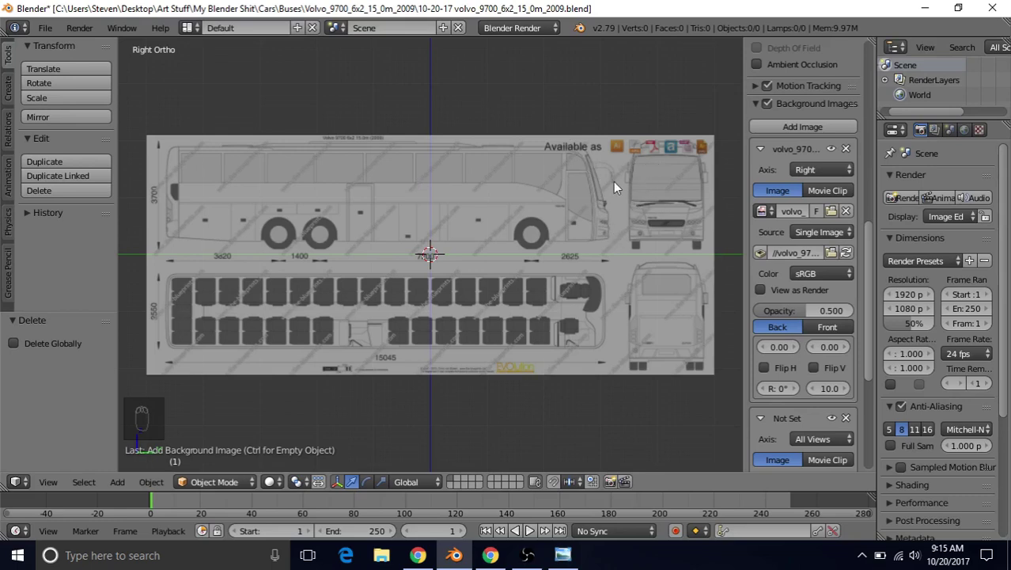
drag(608, 183, 467, 212)
middle_click(518, 202)
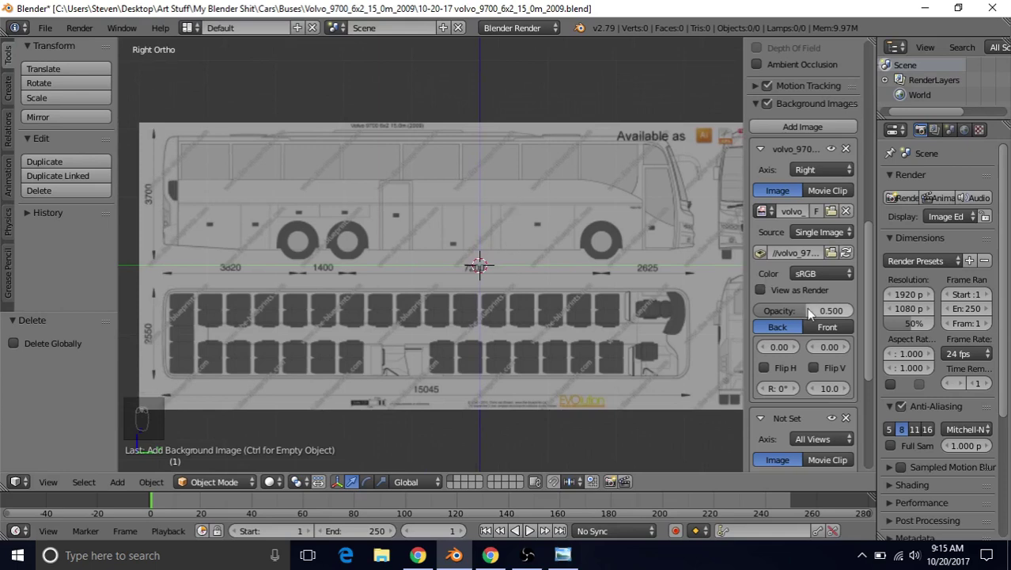
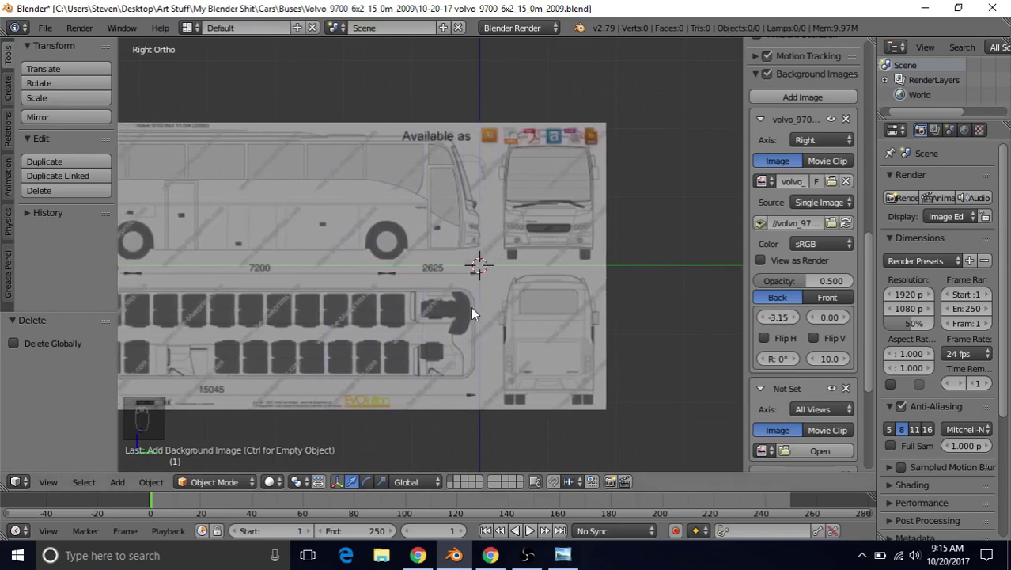
Offset the right-view blueprint to X -3.15, Y -0.21 so the bus front meets the origin
middle_click(479, 302)
drag(496, 297, 607, 303)
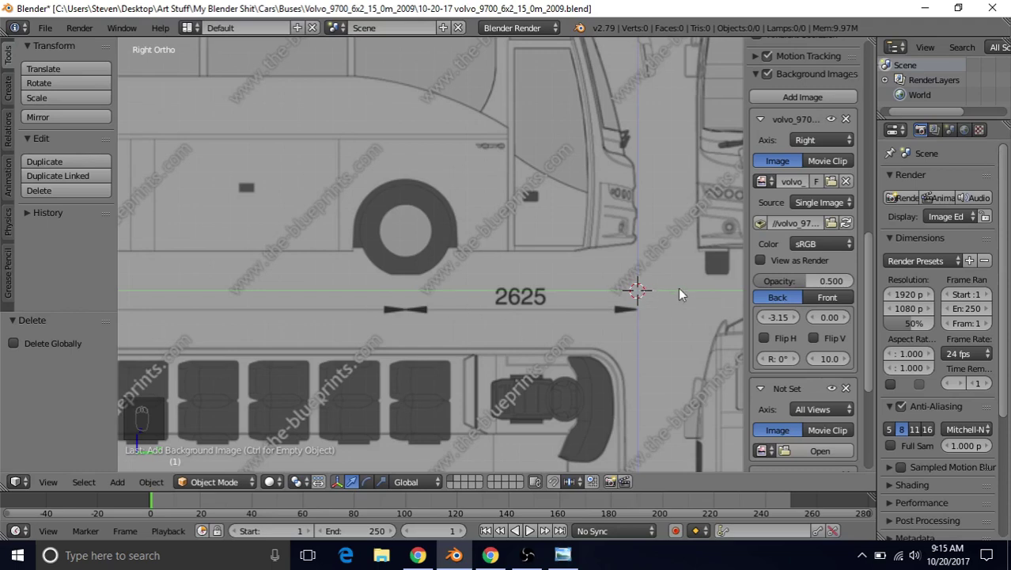
drag(833, 322, 838, 320)
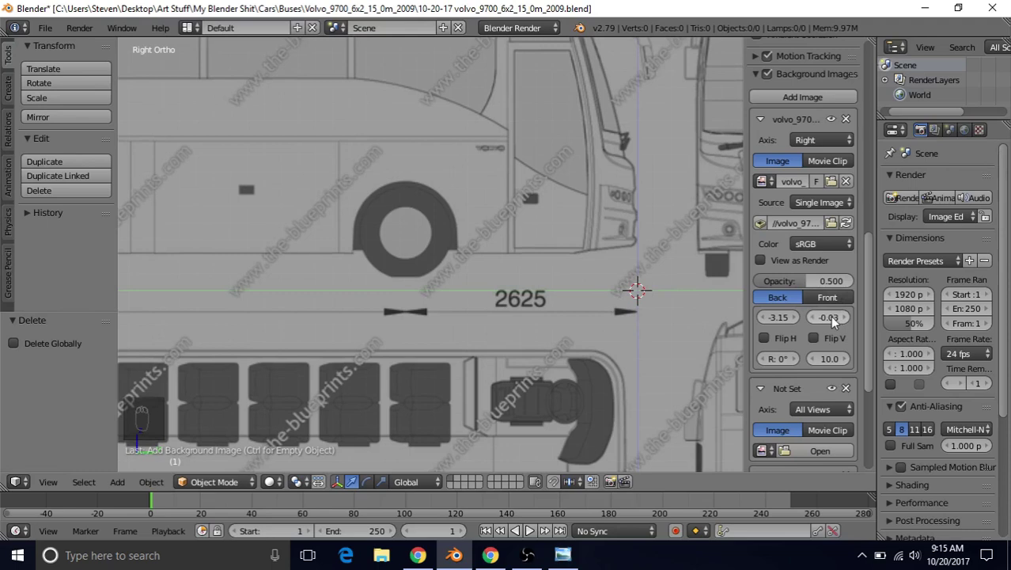
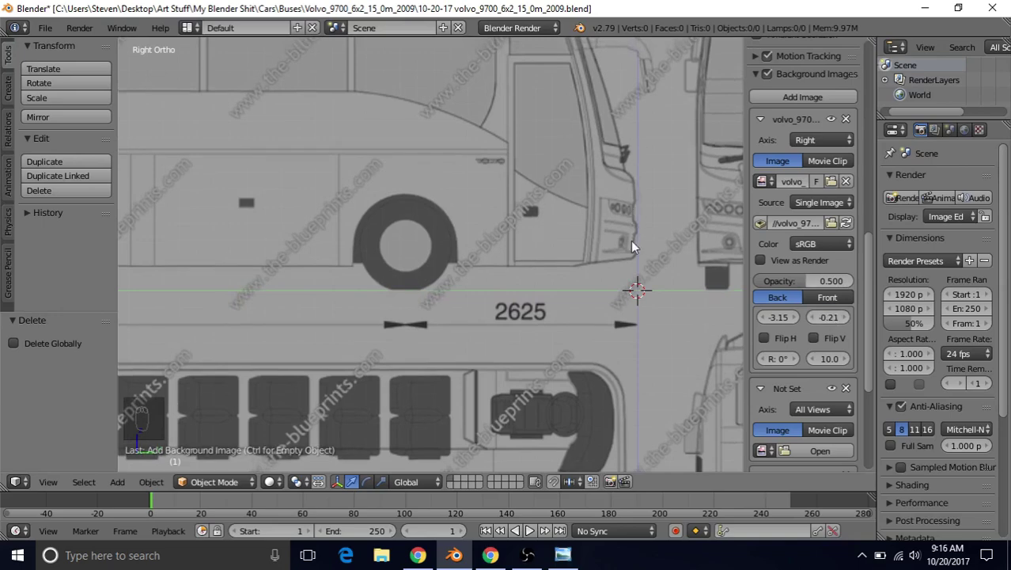
middle_click(557, 304)
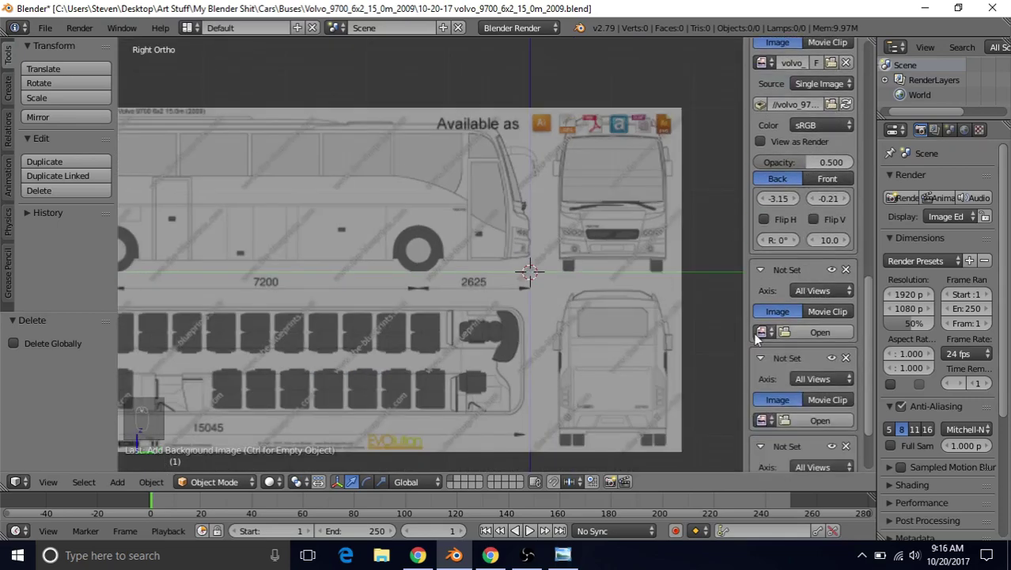
Load the blueprint into a second slot assigned to the Top axis and view it from above
drag(874, 296, 861, 301)
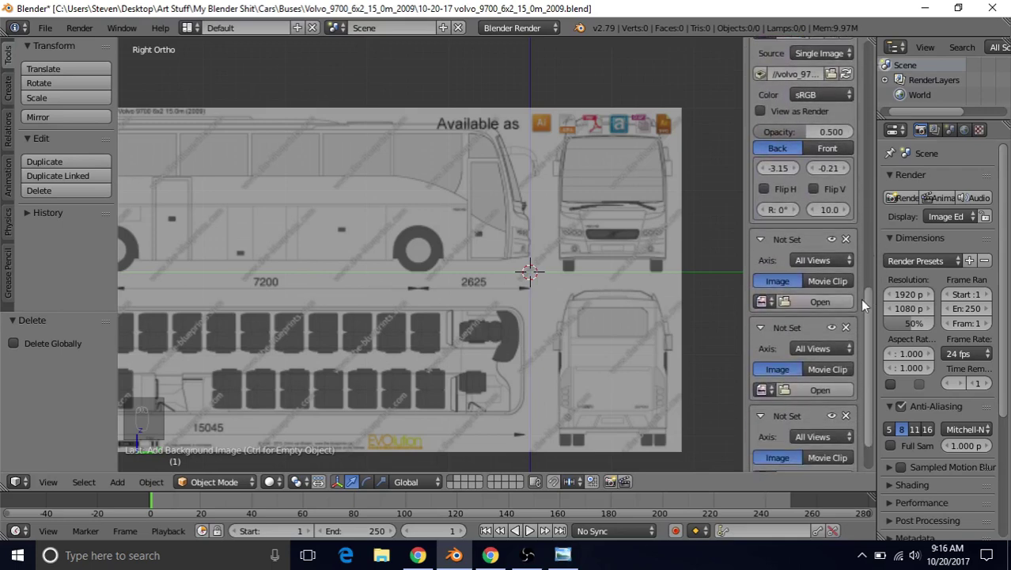
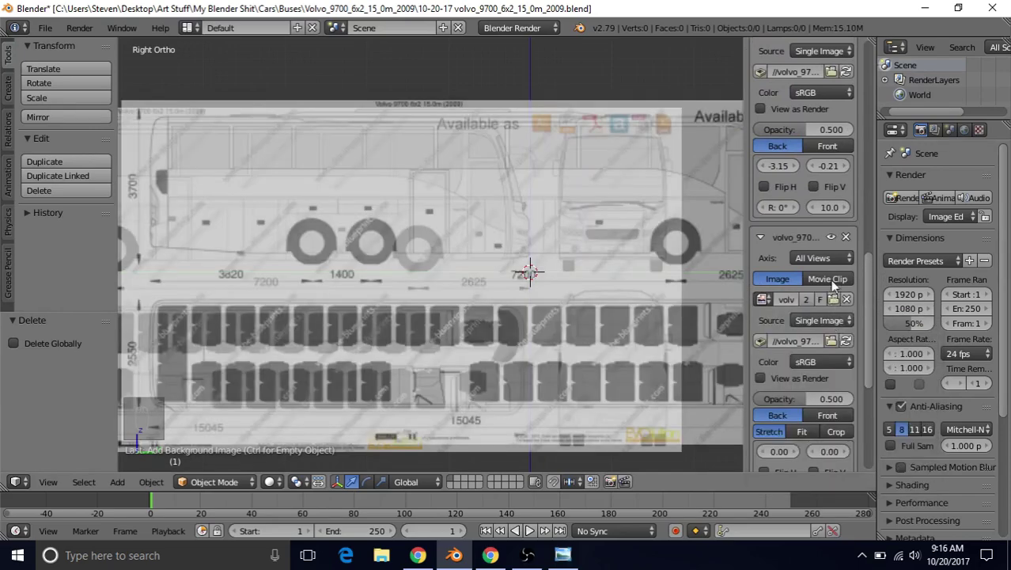
drag(561, 233, 724, 246)
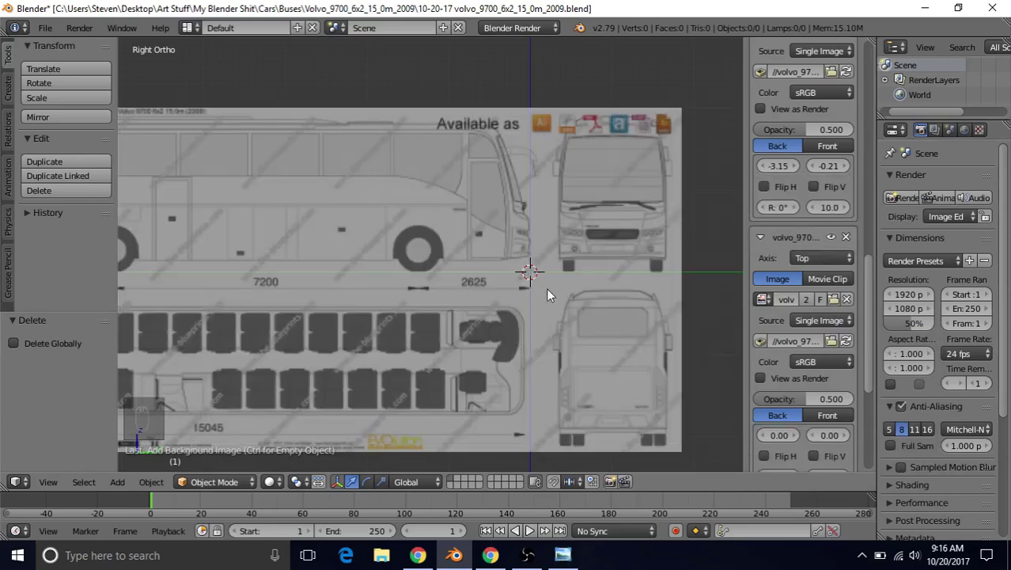
key(KP_7)
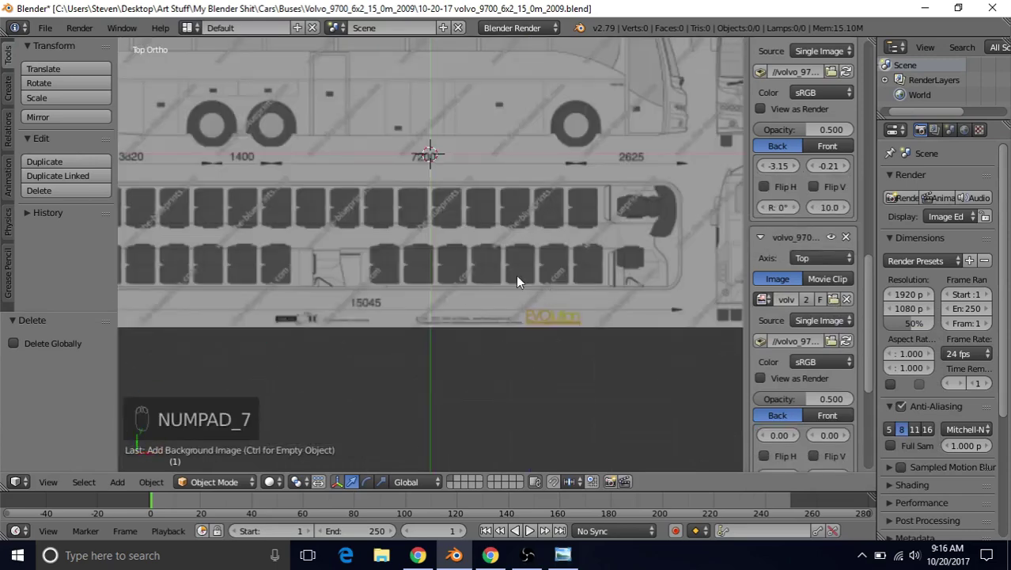
click(478, 188)
drag(558, 202, 556, 235)
key(KP_3)
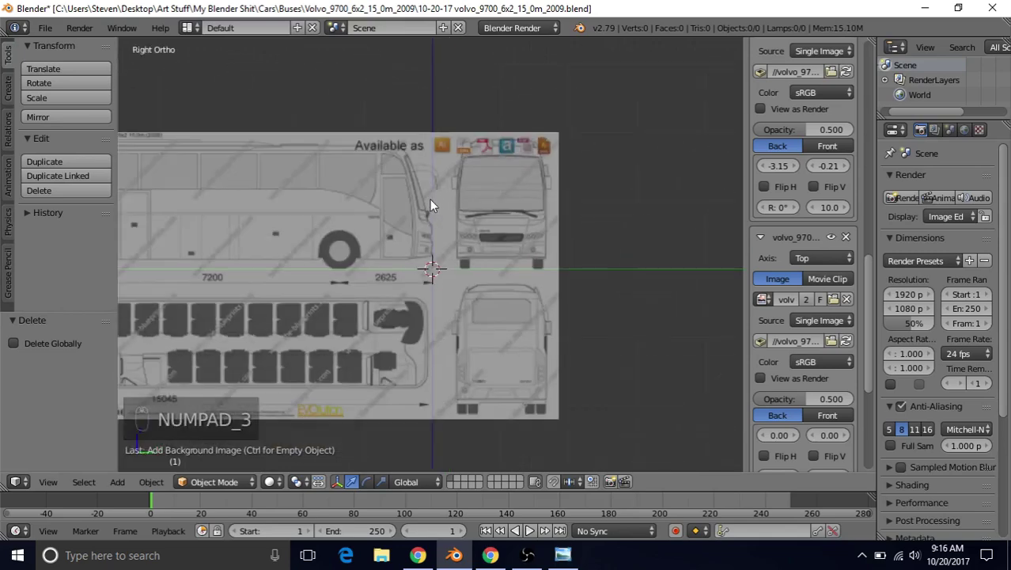
Return to Top Ortho and frame the full top-view blueprint in the viewport
drag(444, 203, 493, 213)
key(KP_7)
middle_click(477, 210)
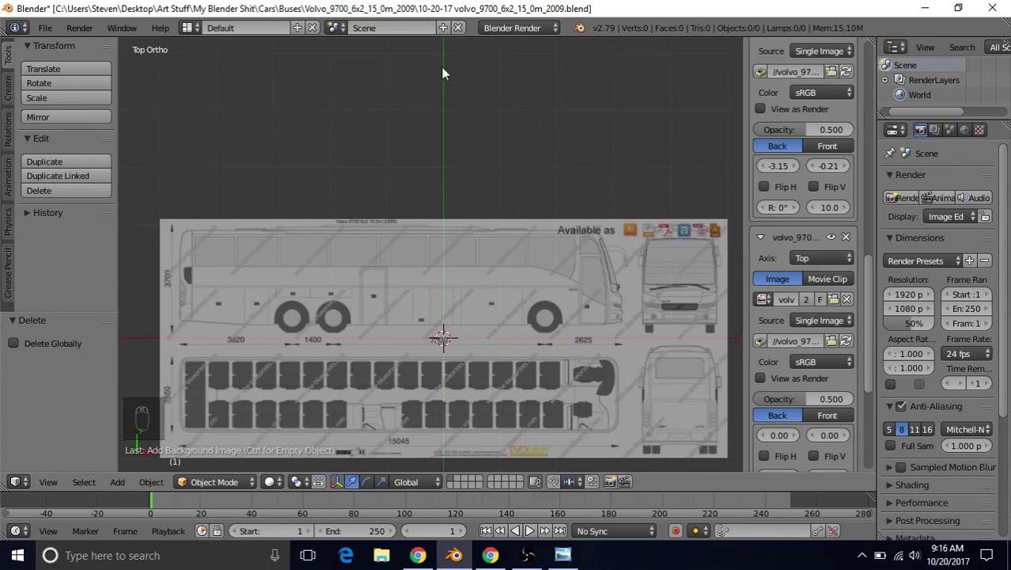
drag(514, 344, 651, 109)
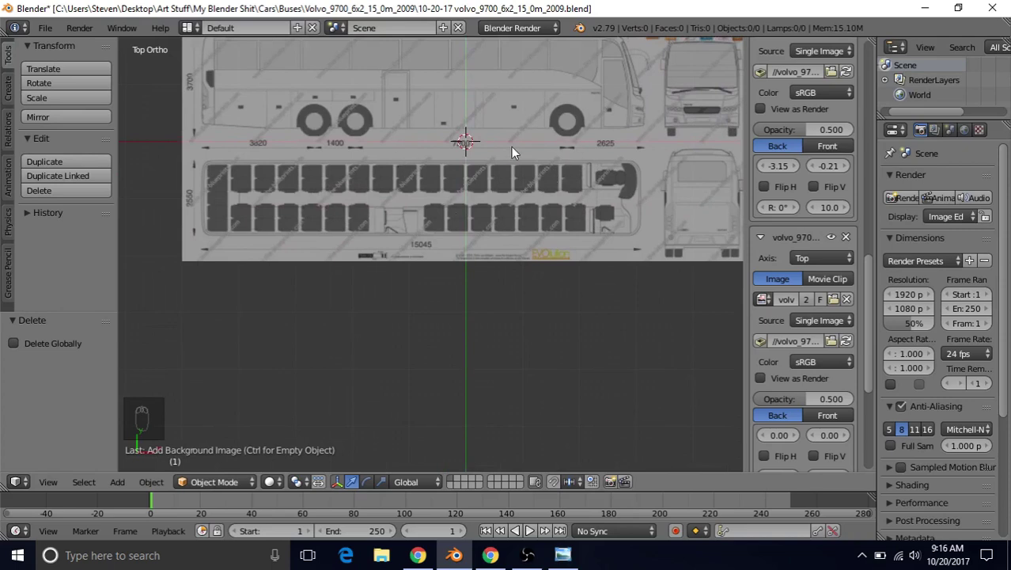
drag(556, 186, 872, 275)
drag(872, 276, 840, 368)
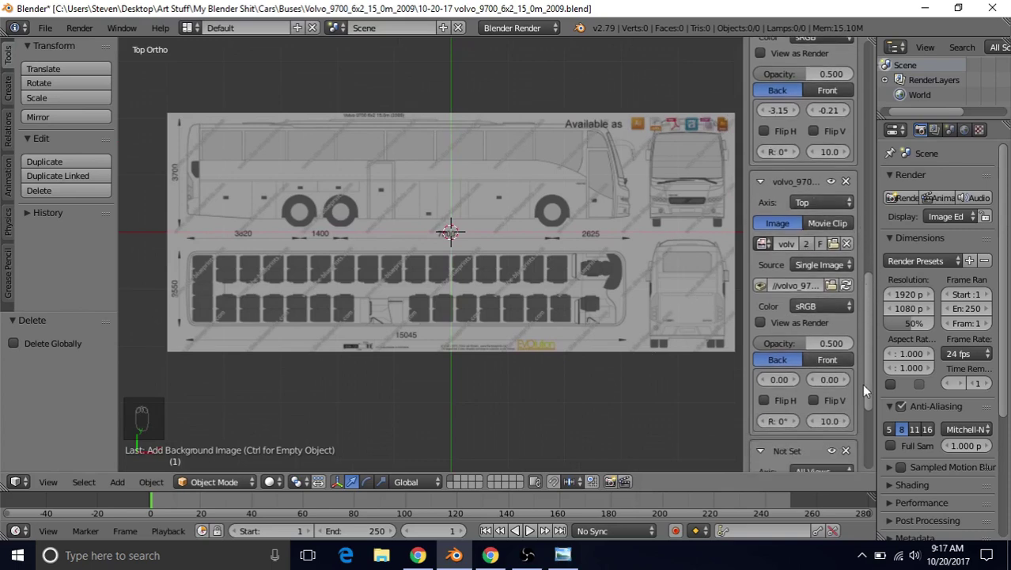
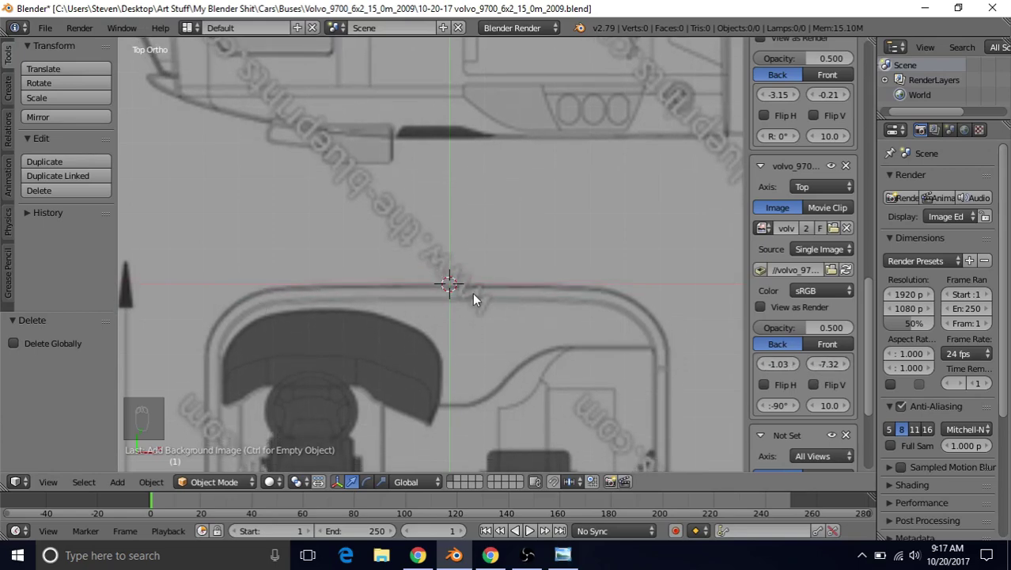
Rotate the top-view blueprint -90° and offset it to X -1.00, Y -7.32 over the origin
drag(514, 343, 470, 236)
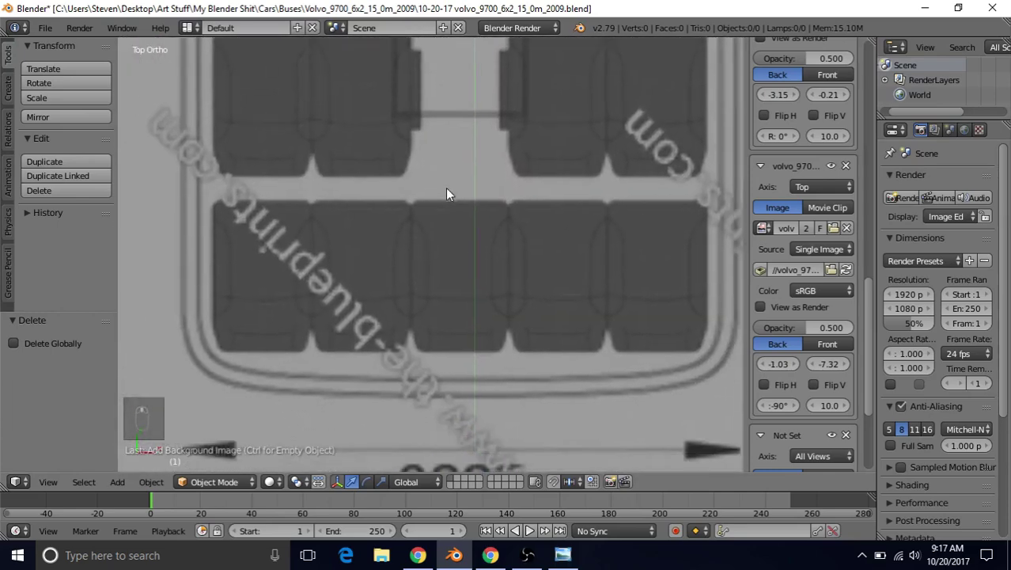
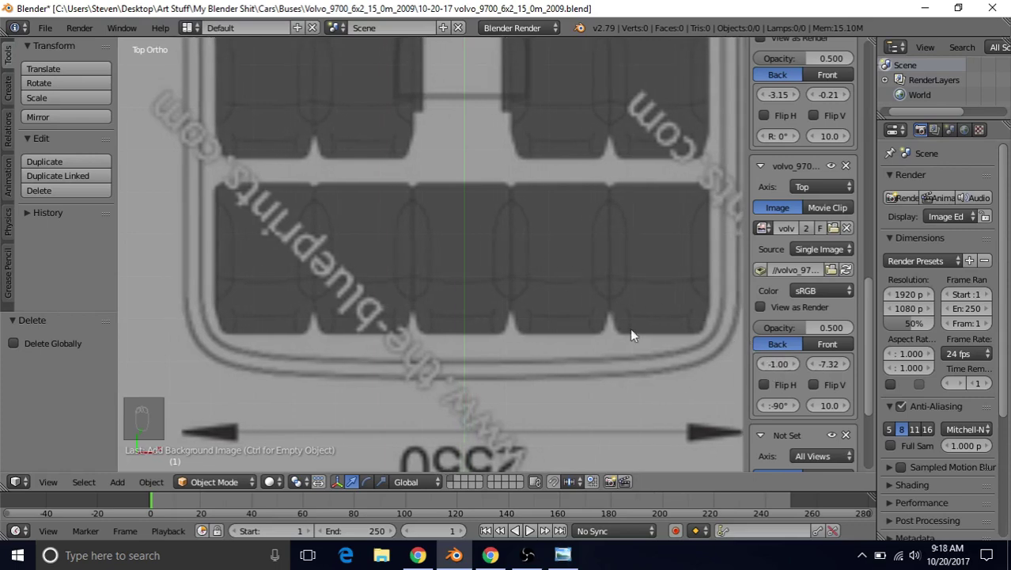
drag(515, 336, 509, 329)
text((1))
text((1))
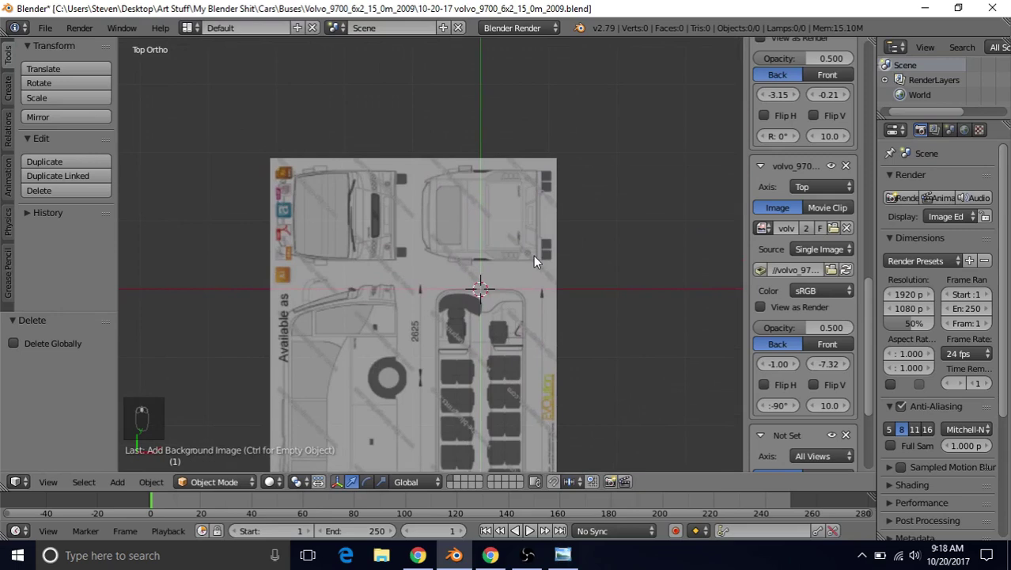
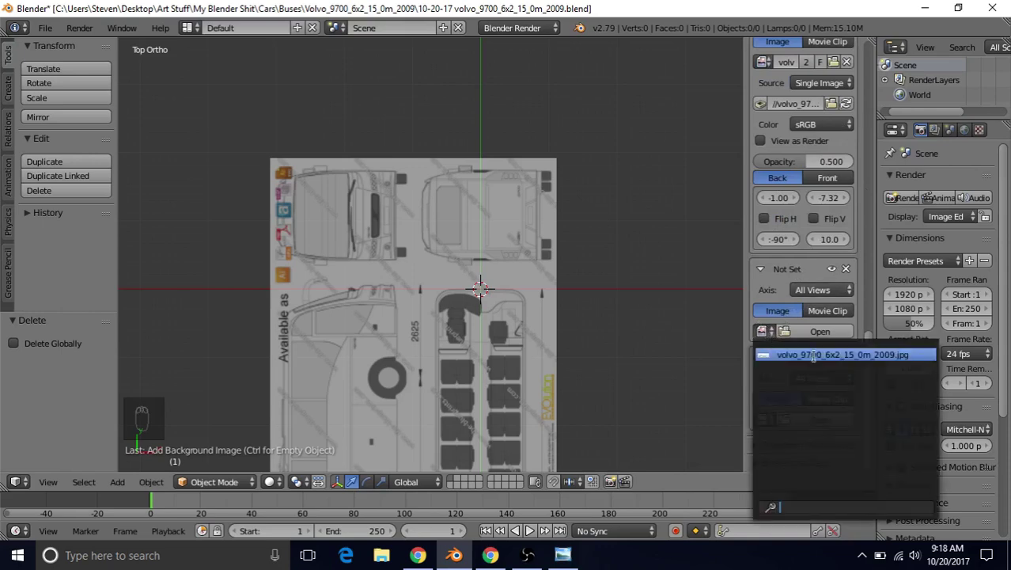
Assign a third copy of the blueprint to the Front axis and switch to Front Ortho
drag(838, 287, 665, 275)
drag(664, 275, 551, 270)
key(KP_1)
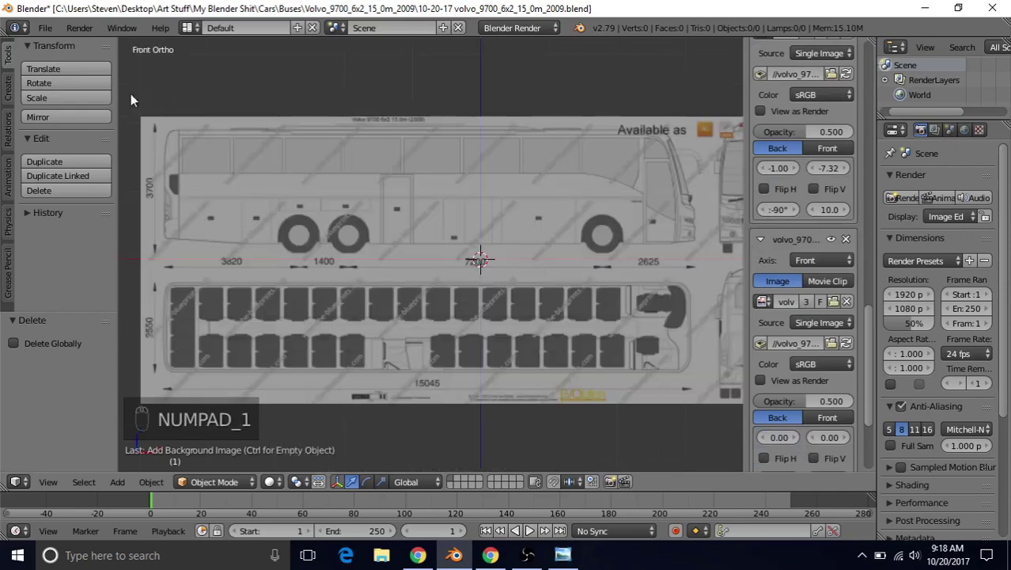
Offset the front-view blueprint to X -4.15, Y -0.22, centring the bus front on the origin
click(432, 230)
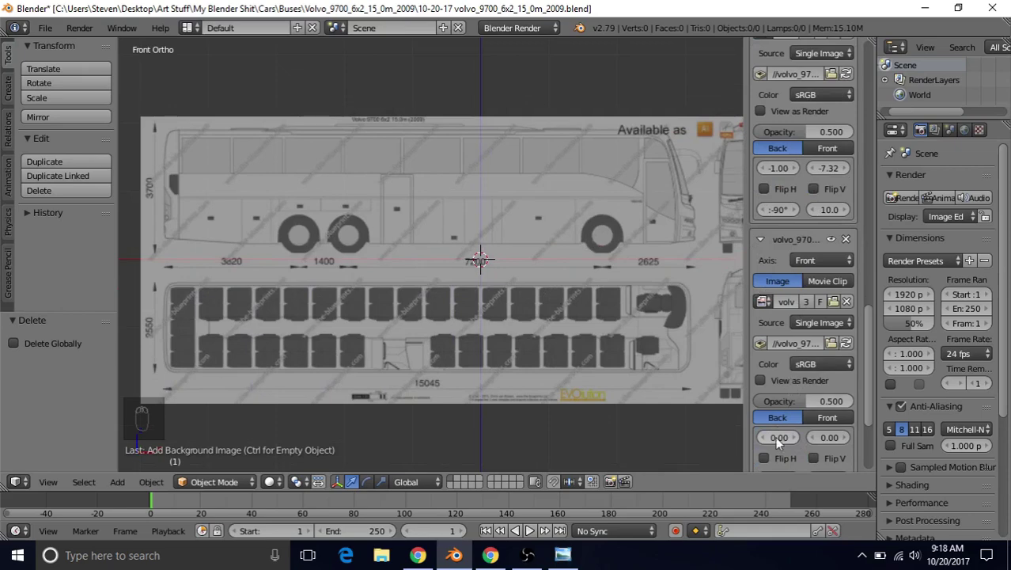
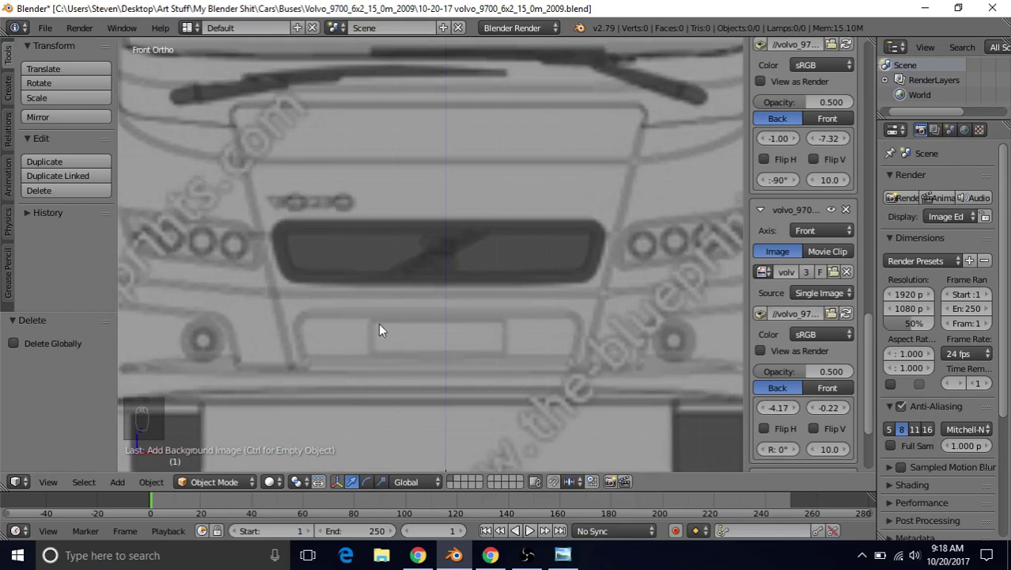
drag(785, 412, 454, 326)
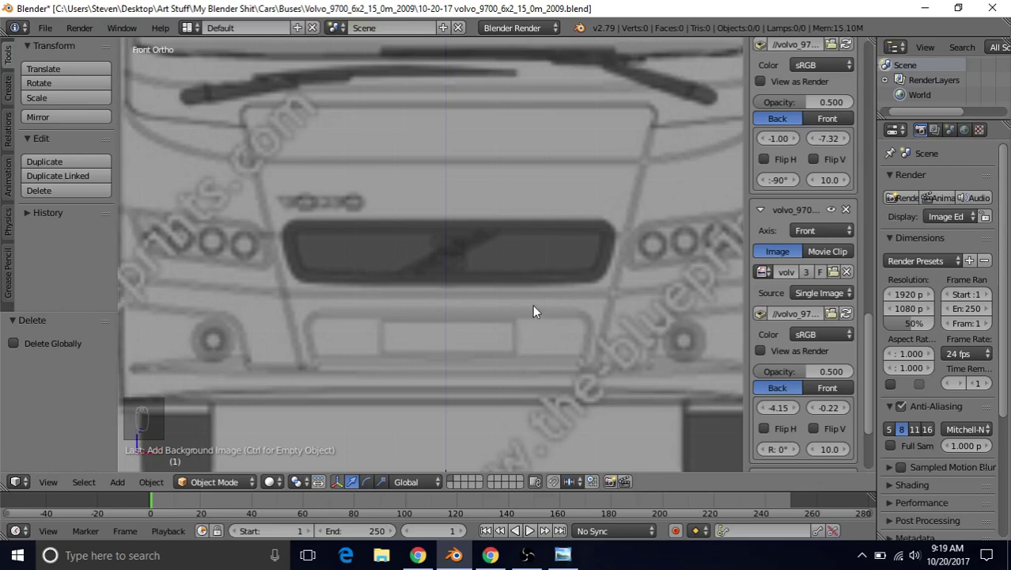
drag(506, 316, 496, 249)
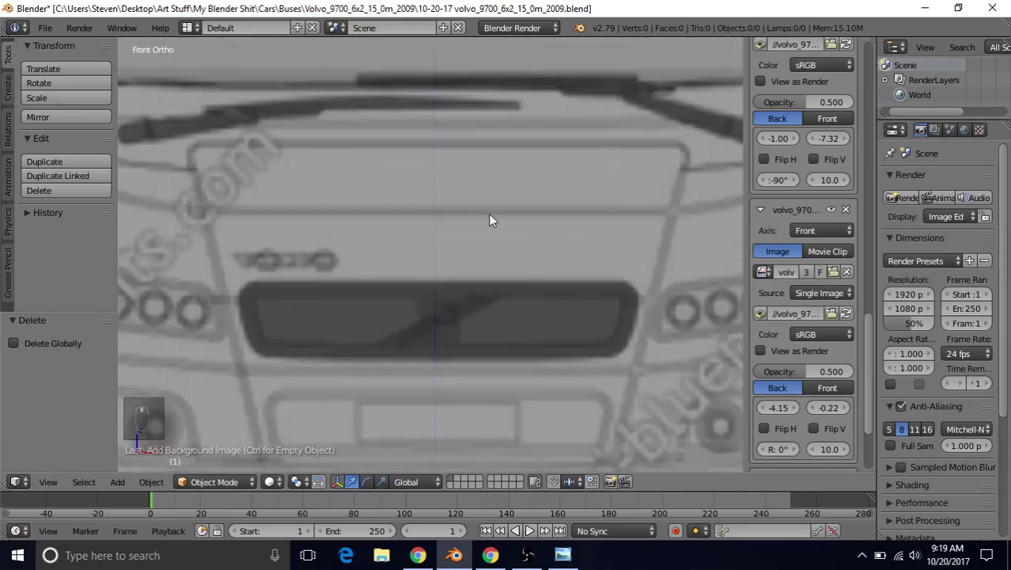
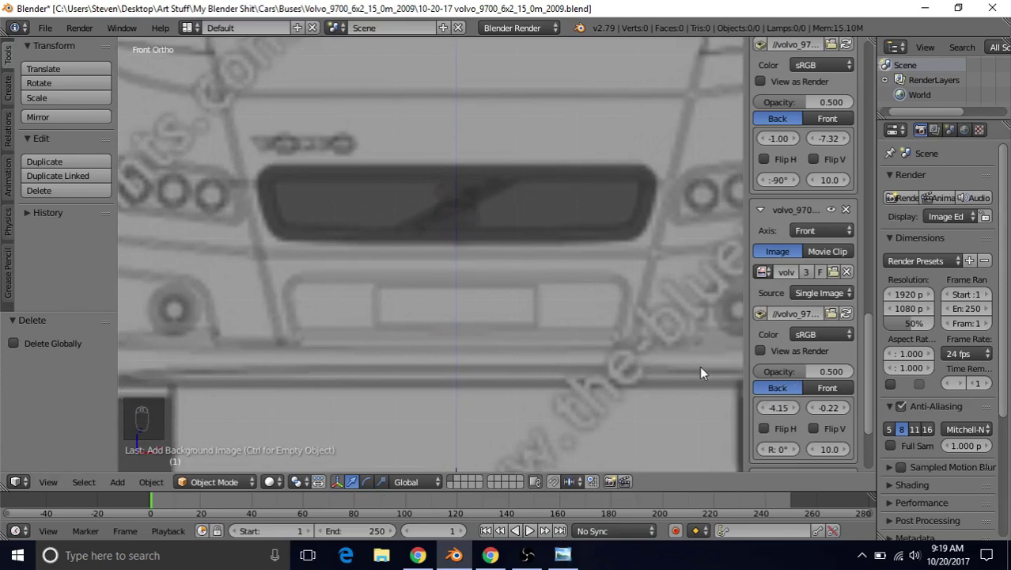
middle_click(482, 241)
drag(559, 266, 874, 401)
drag(874, 401, 779, 344)
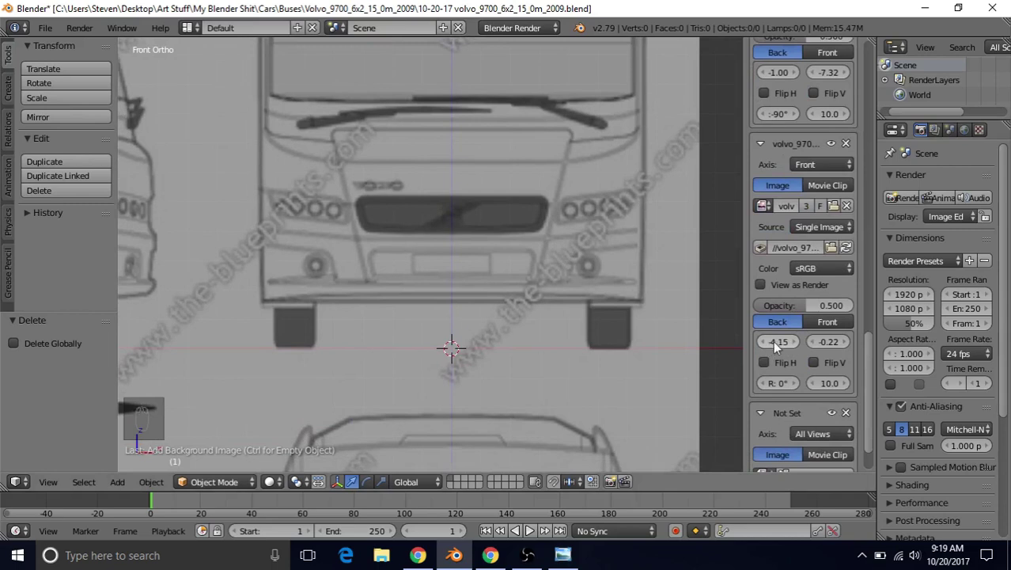
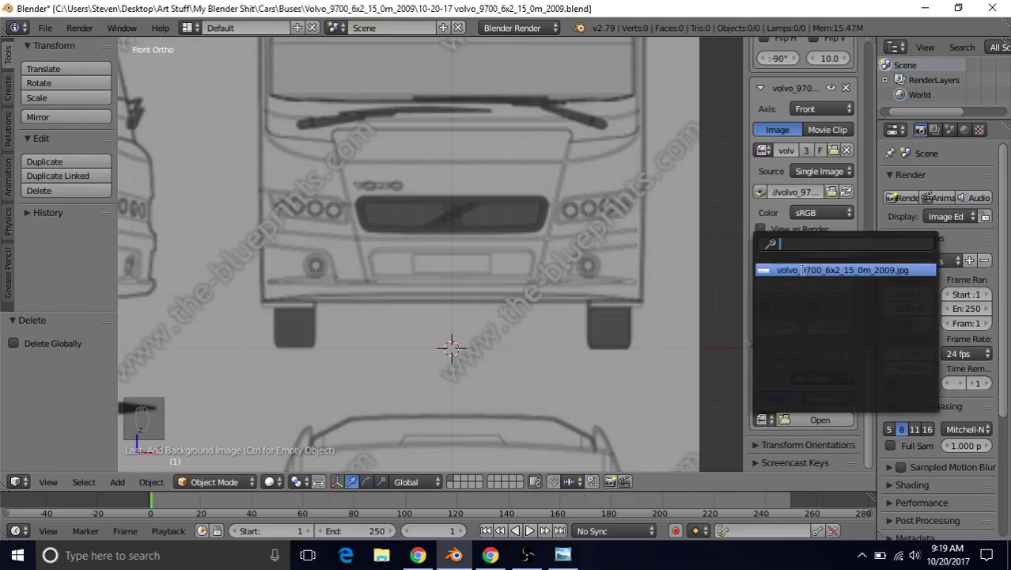
Load a fourth blueprint copy on the Back axis with X offset -4.15 pasted from the front
click(808, 386)
drag(784, 363, 675, 353)
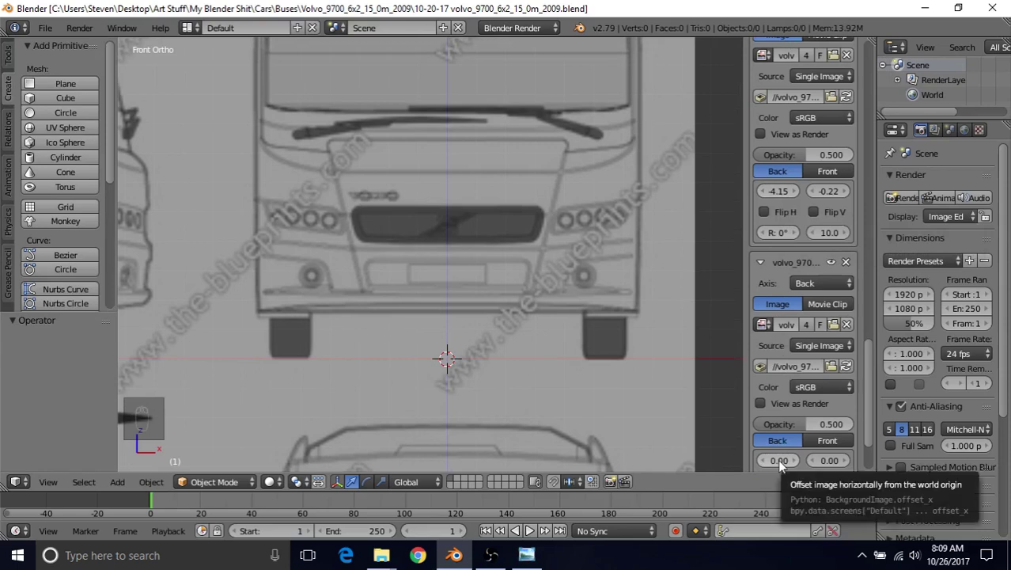
key(ctrl+v)
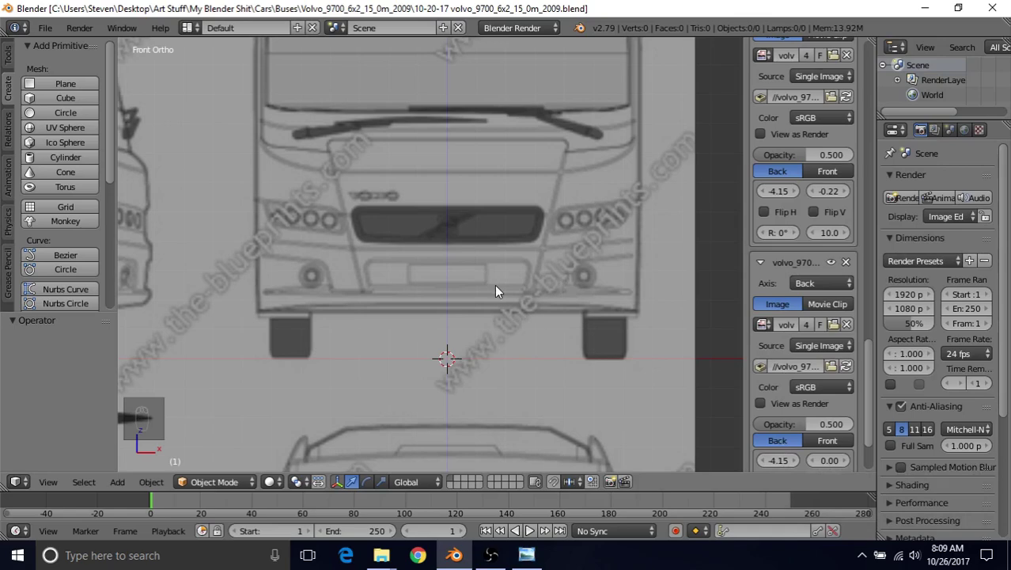
Switch to Back Ortho and set the back blueprint's Y offset to 4.84
key(ctrl+KP_1)
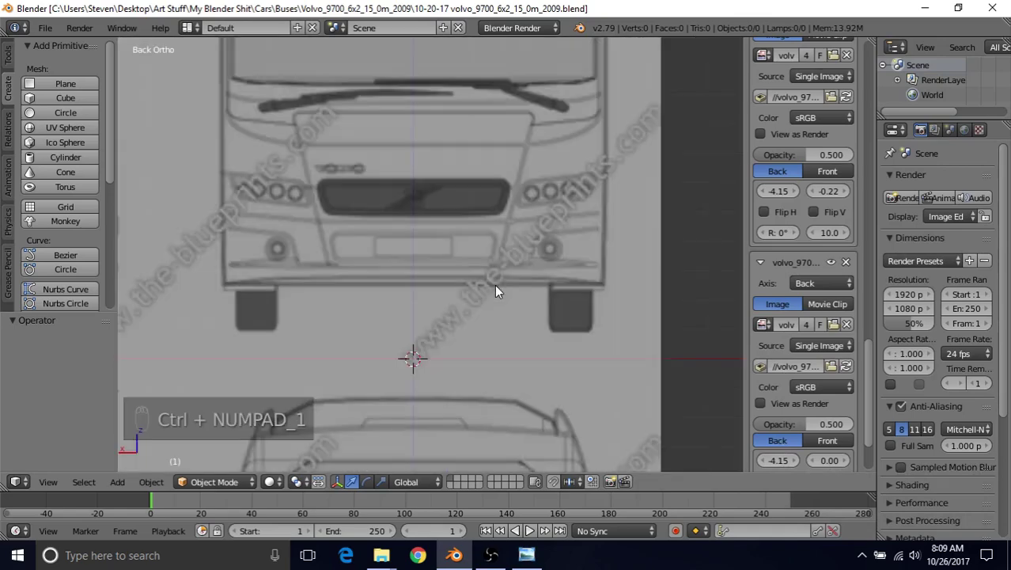
drag(501, 295, 533, 192)
middle_click(539, 162)
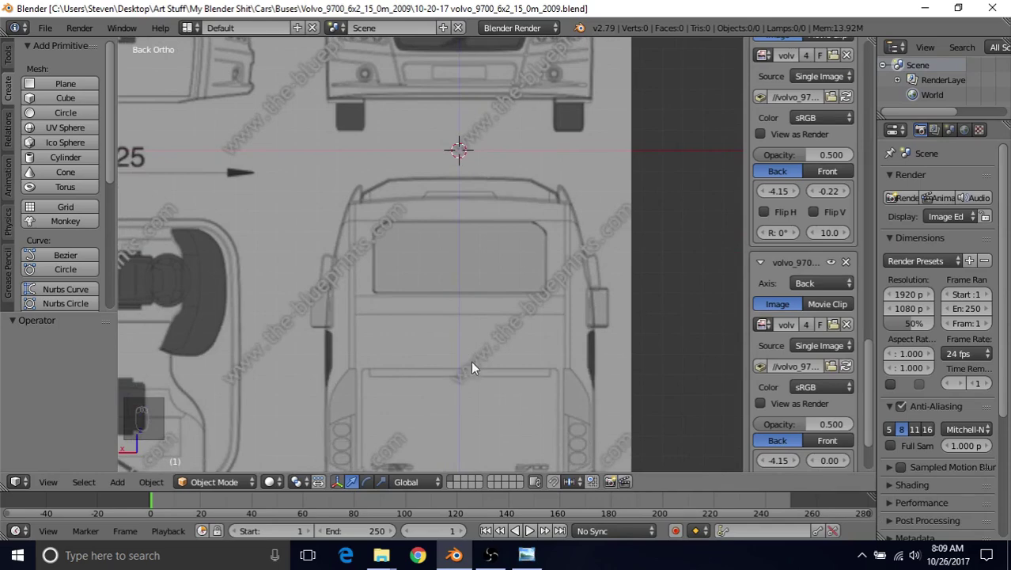
middle_click(479, 335)
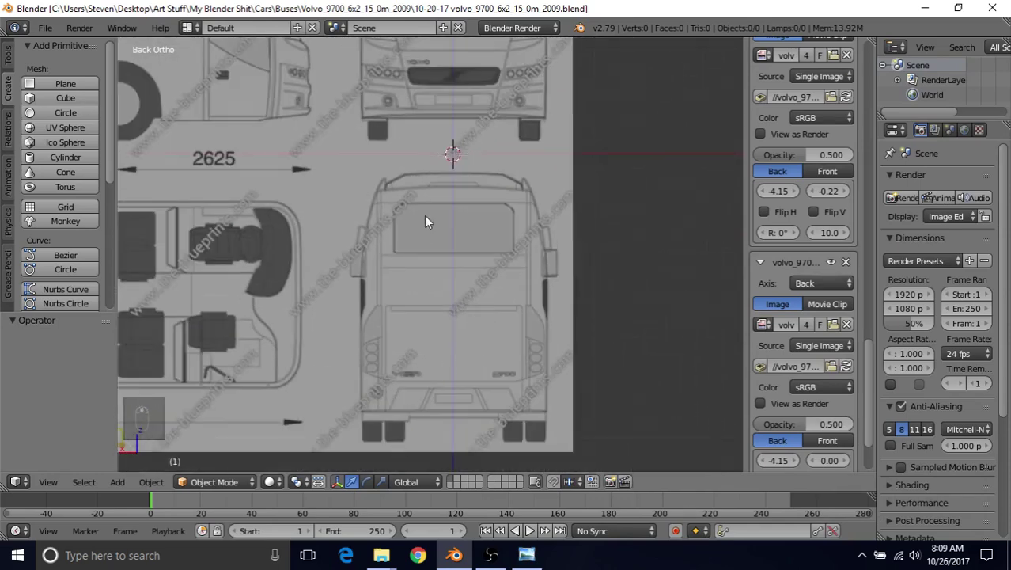
middle_click(476, 201)
middle_click(468, 257)
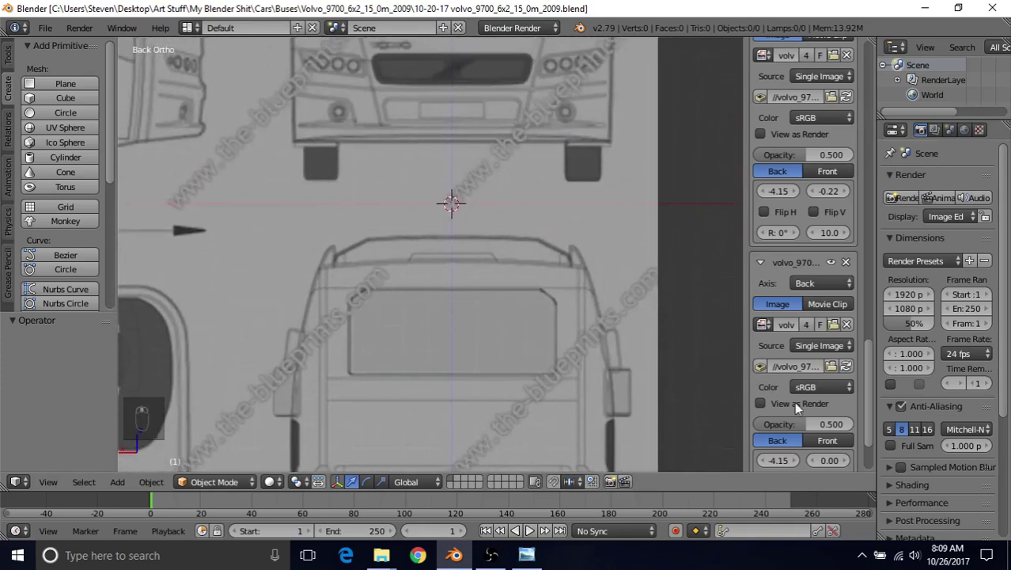
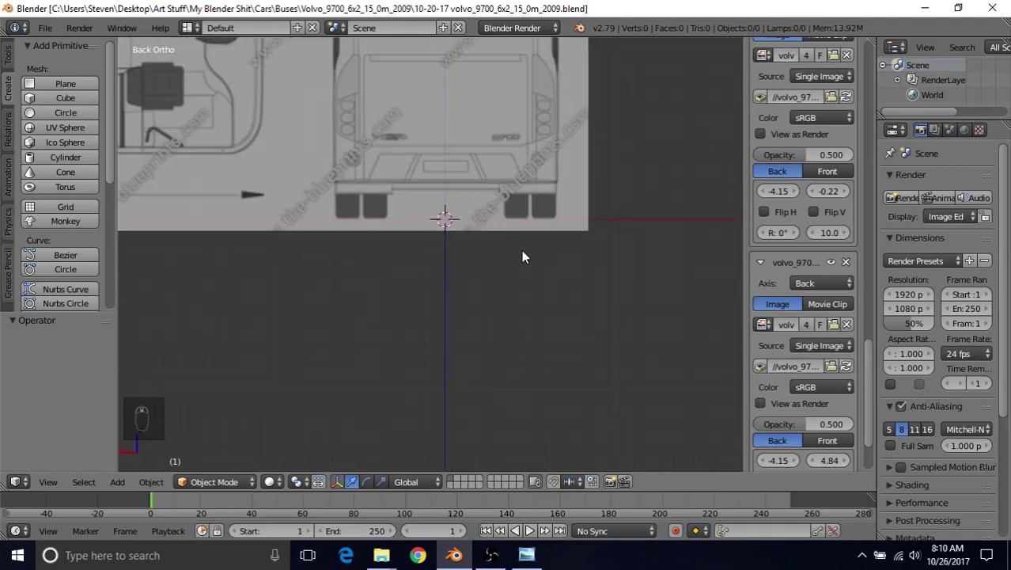
Zoom out to check the rear blueprint's ground line sits on the origin
drag(467, 194, 444, 388)
right_click(444, 388)
middle_click(444, 388)
drag(451, 319, 456, 265)
key(KP_3)
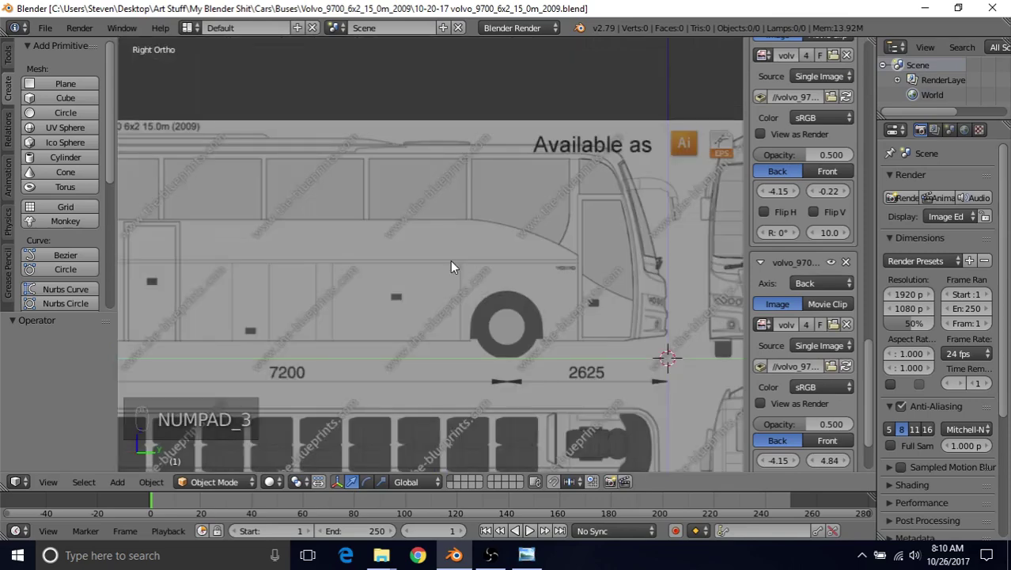
key(KP_1)
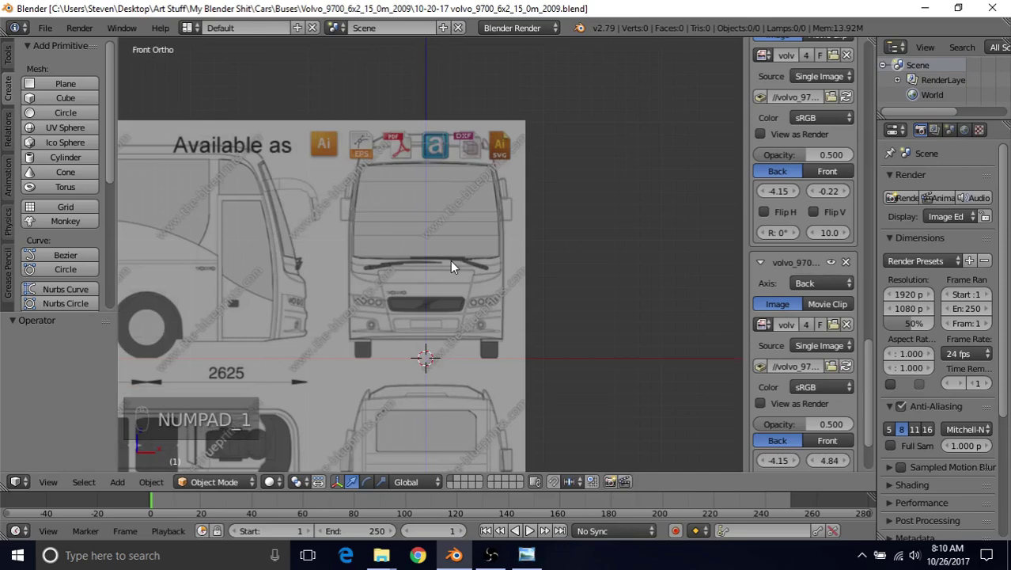
key(KP_7)
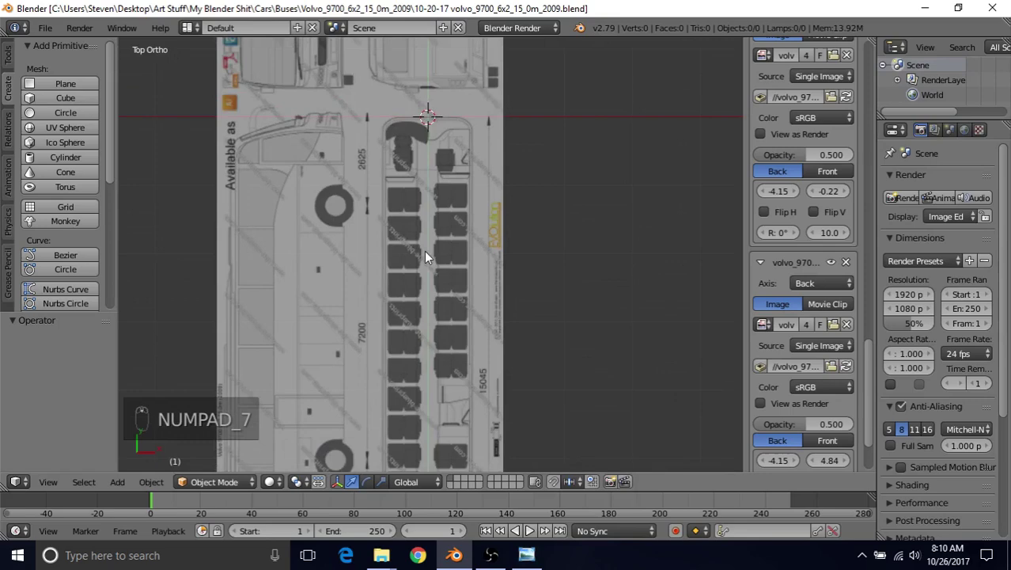
key(ctrl+KP_1)
drag(431, 255, 331, 164)
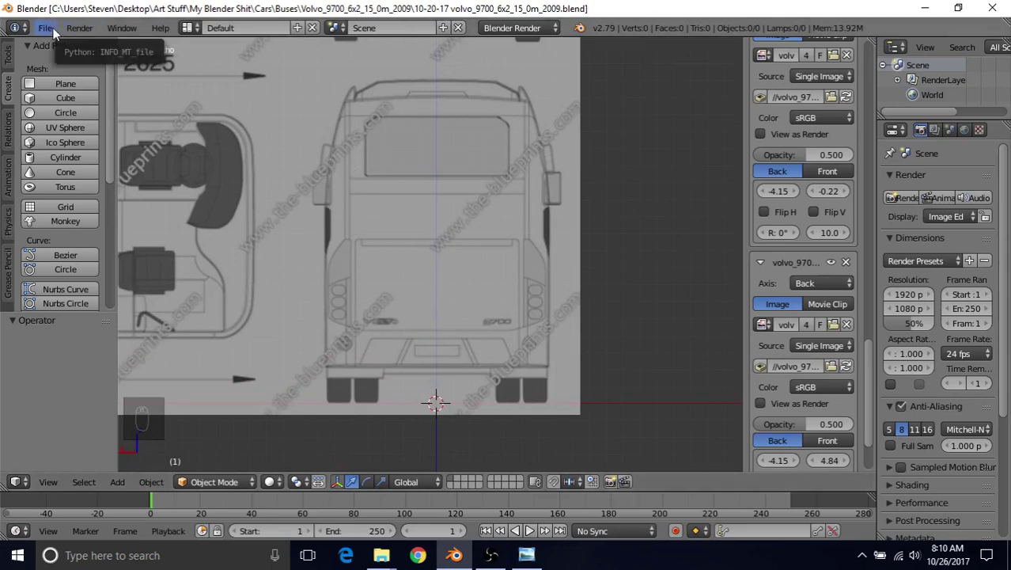
drag(57, 33, 84, 140)
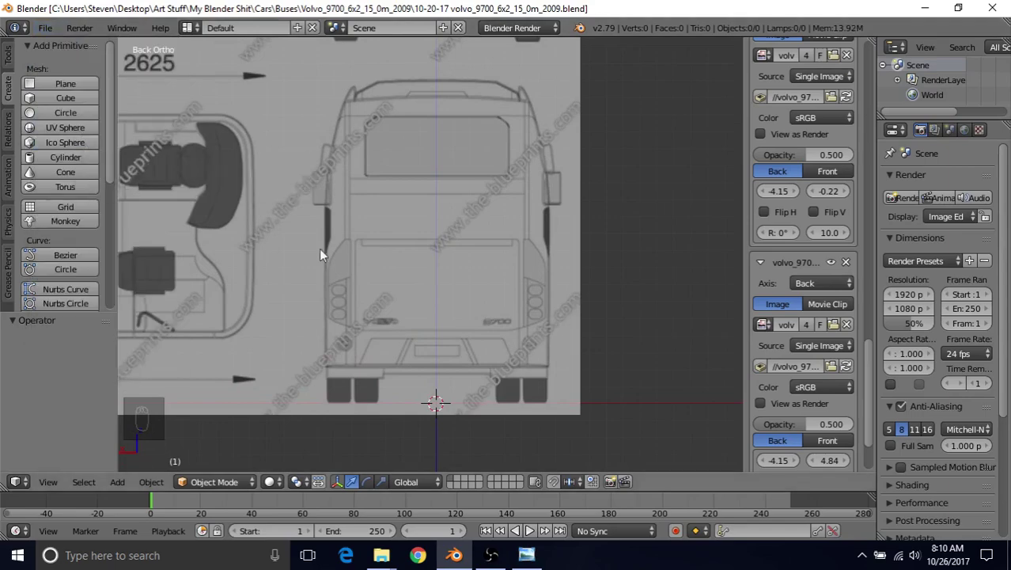